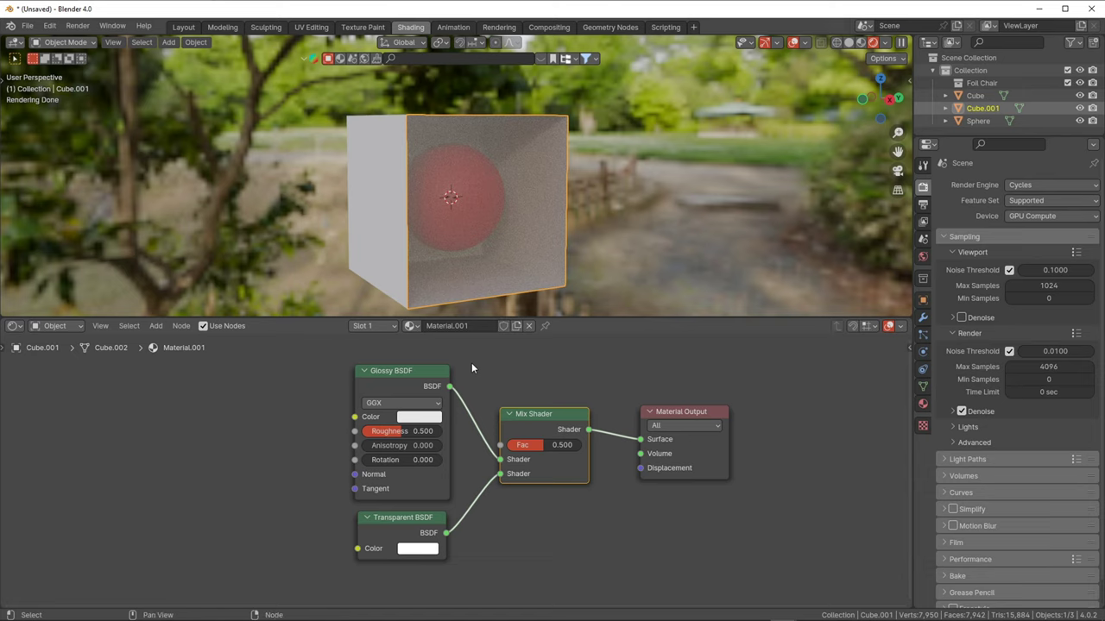
Search the Add node menu for a shader, then dismiss it without adding anything.
click(533, 378)
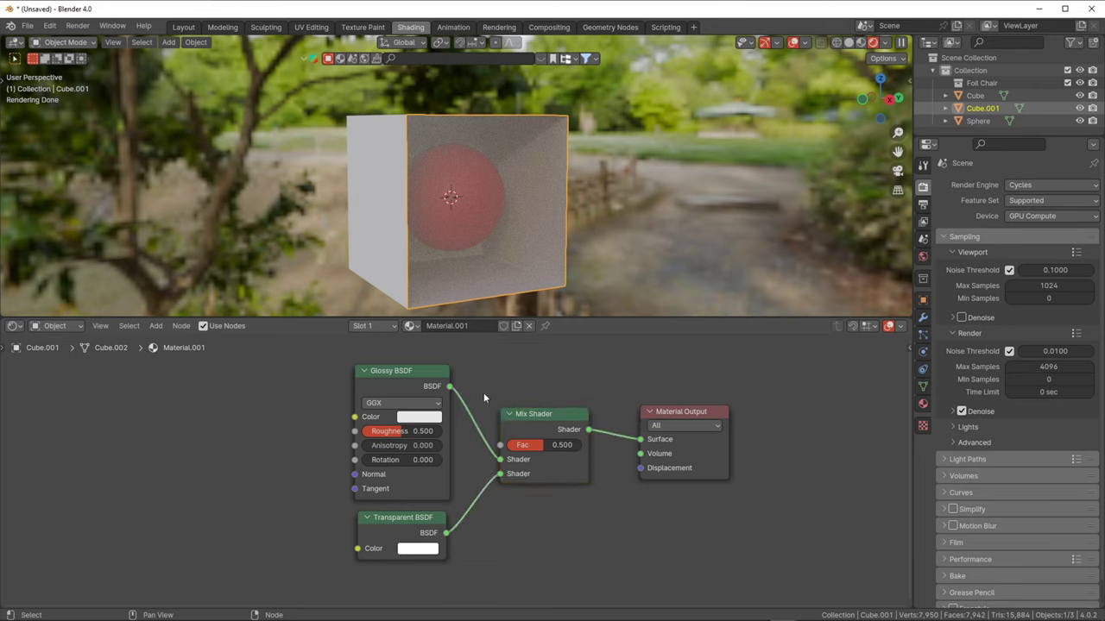
key(shift+a)
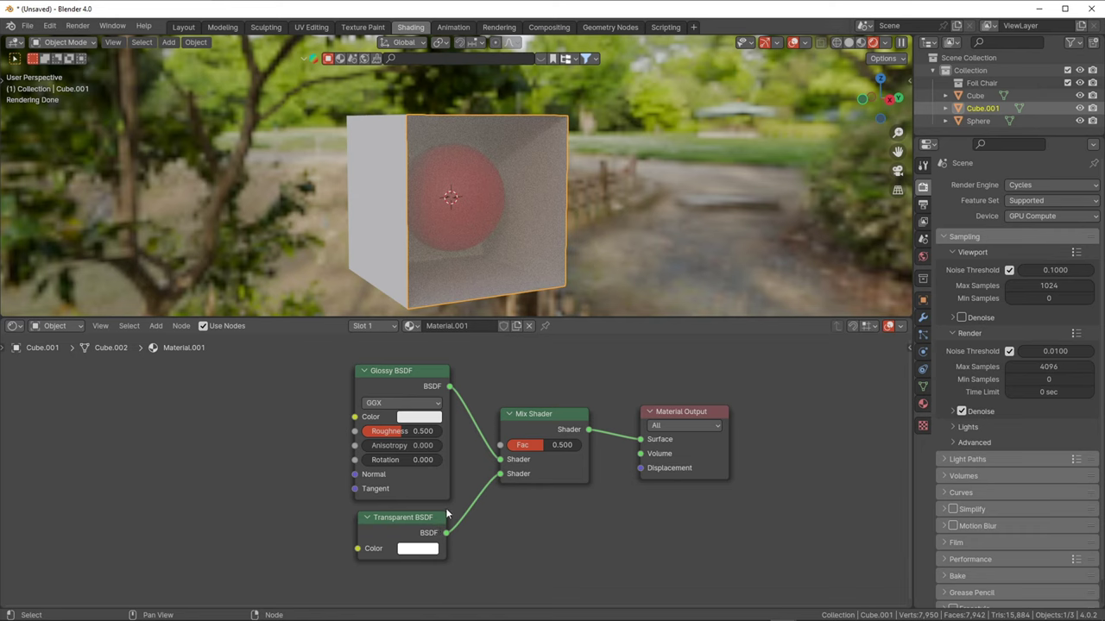
key(shift+a)
click(498, 412)
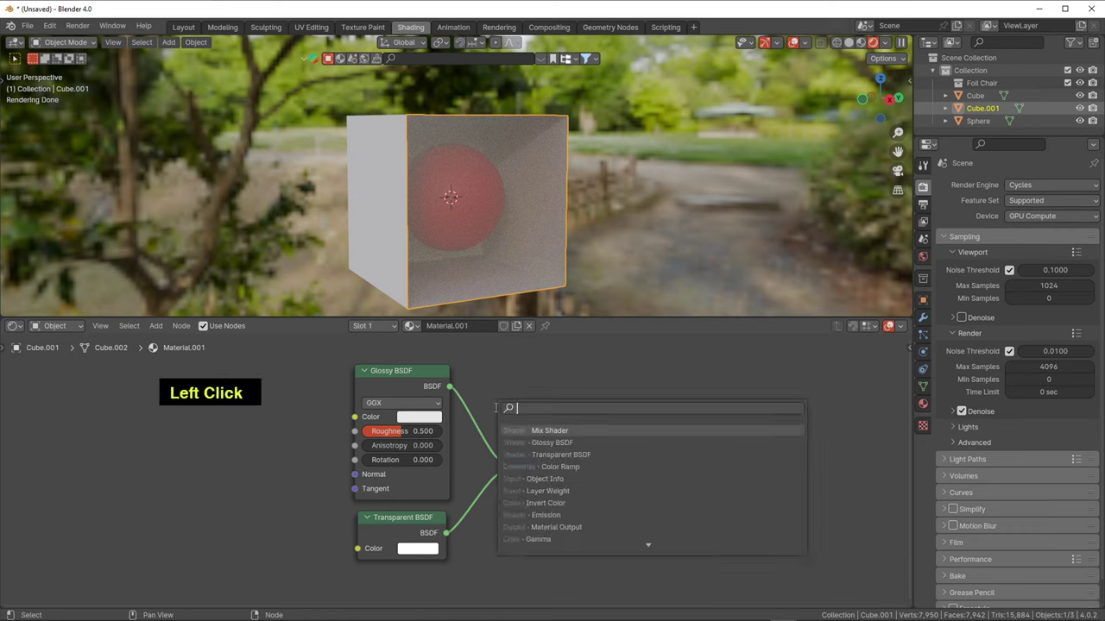
key(s)
text(D, S)
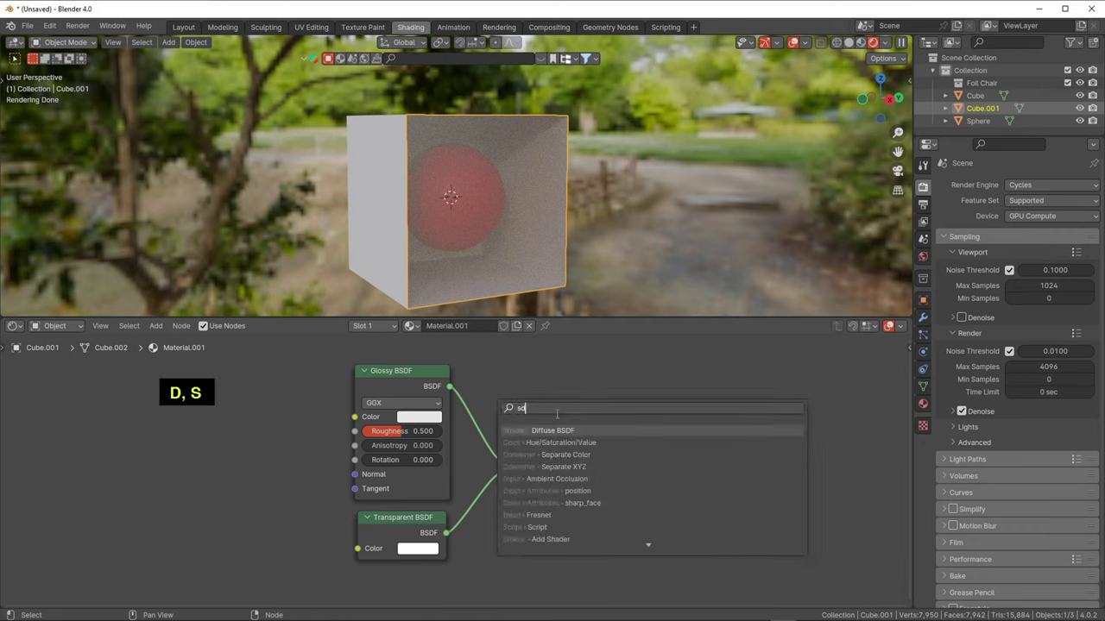
key(BackSpace)
key(BackSpace)
key(BackSpace)
key(l)
click(542, 368)
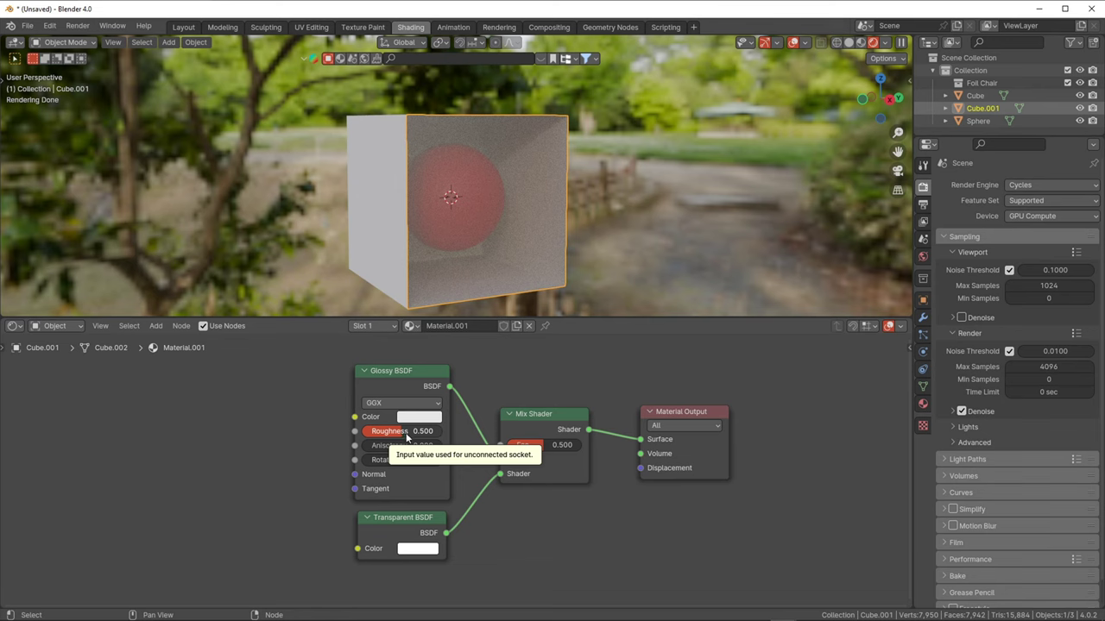
Set the Mix Shader factor to 1.000 so the red sphere shows vividly through the cube.
click(411, 437)
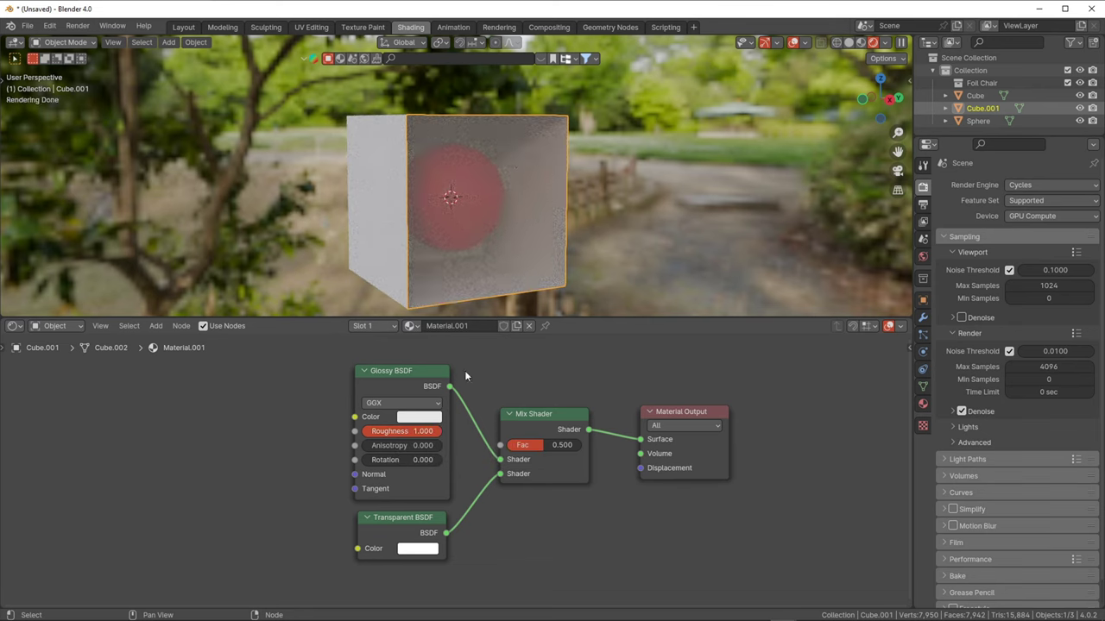
click(543, 450)
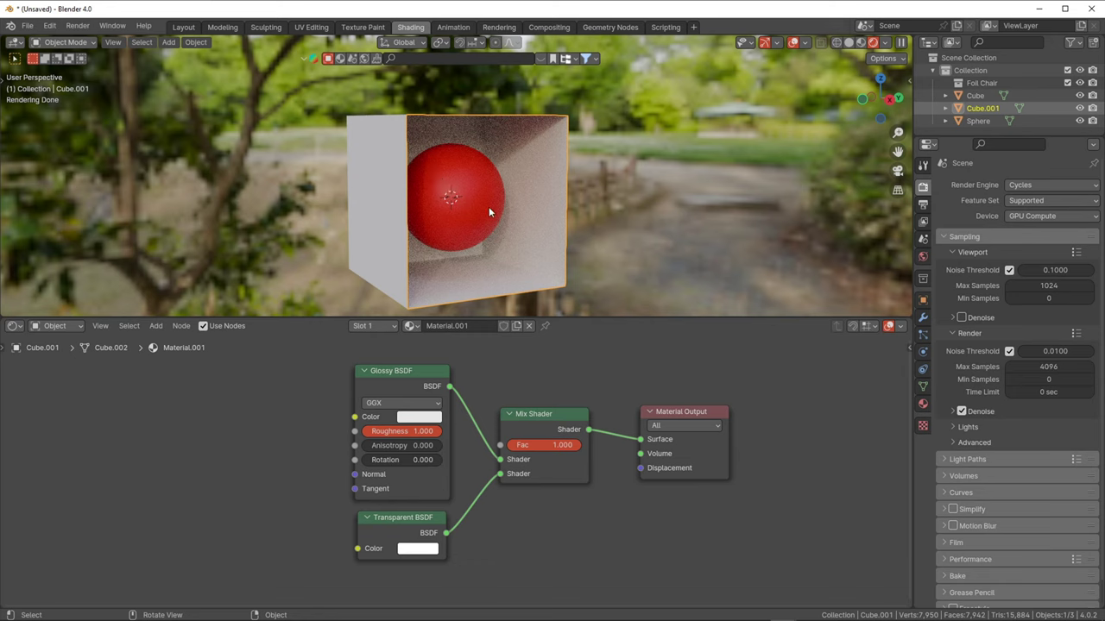
Nudge the Mix Shader factor down and back to full while orbiting to check the cube.
click(573, 447)
click(630, 191)
middle_click(615, 208)
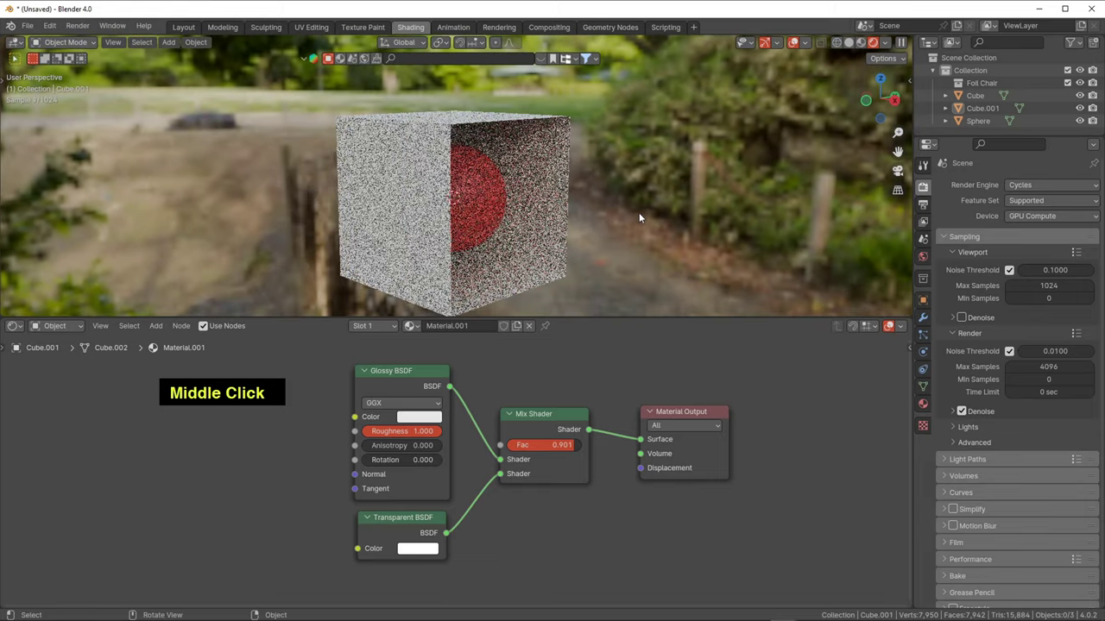
click(617, 233)
middle_click(621, 227)
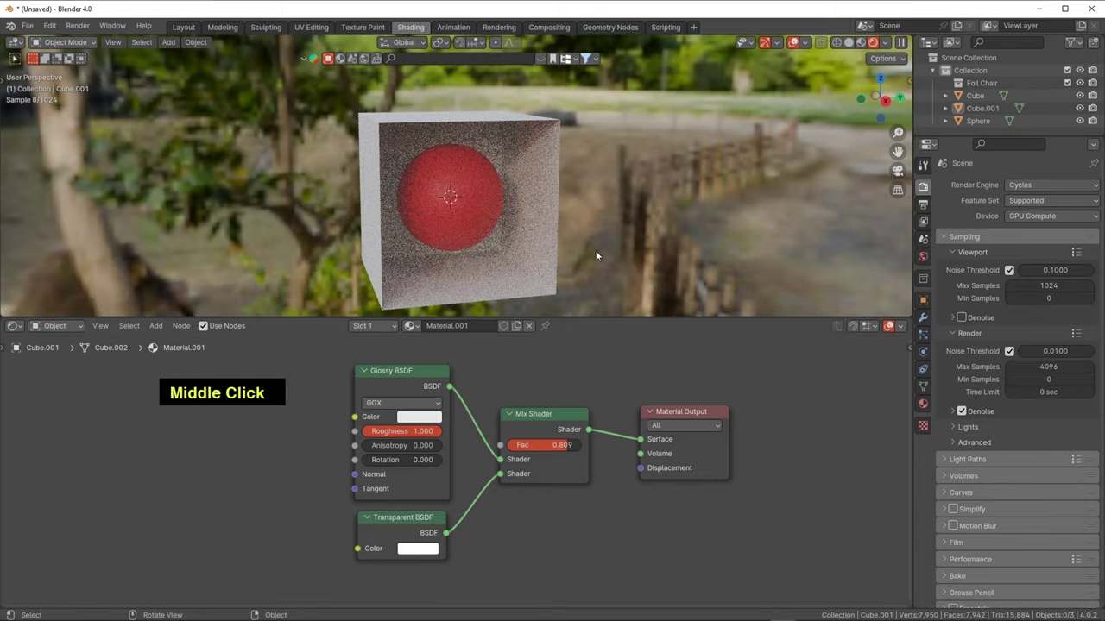
middle_click(570, 180)
click(582, 439)
middle_click(588, 180)
middle_click(529, 188)
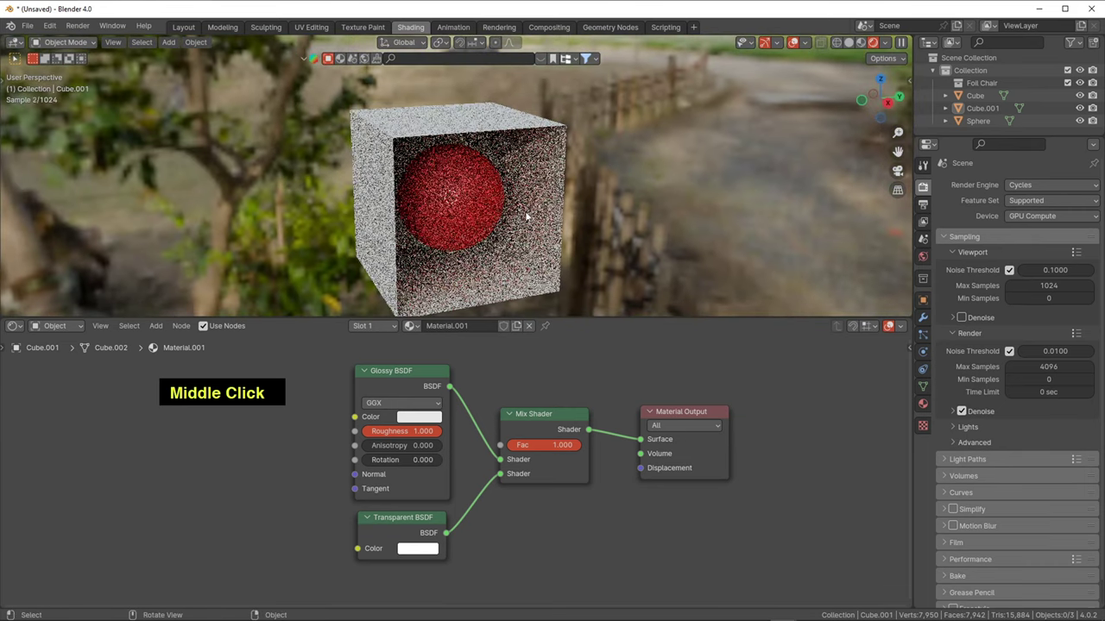
Select the outer Cube and switch to the Layout workspace.
click(405, 202)
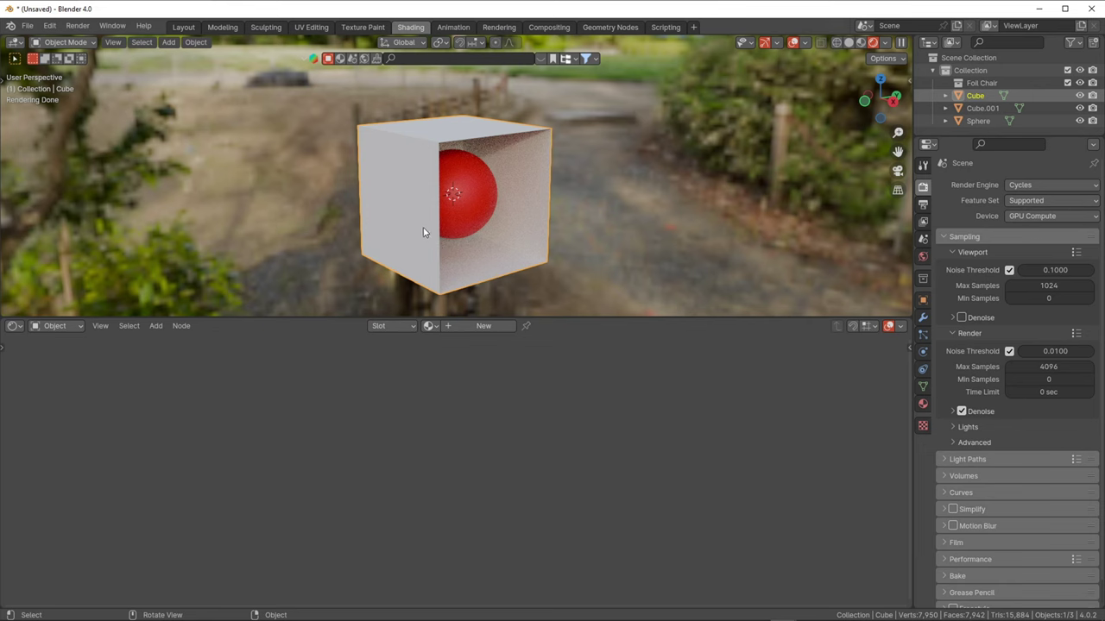
click(199, 28)
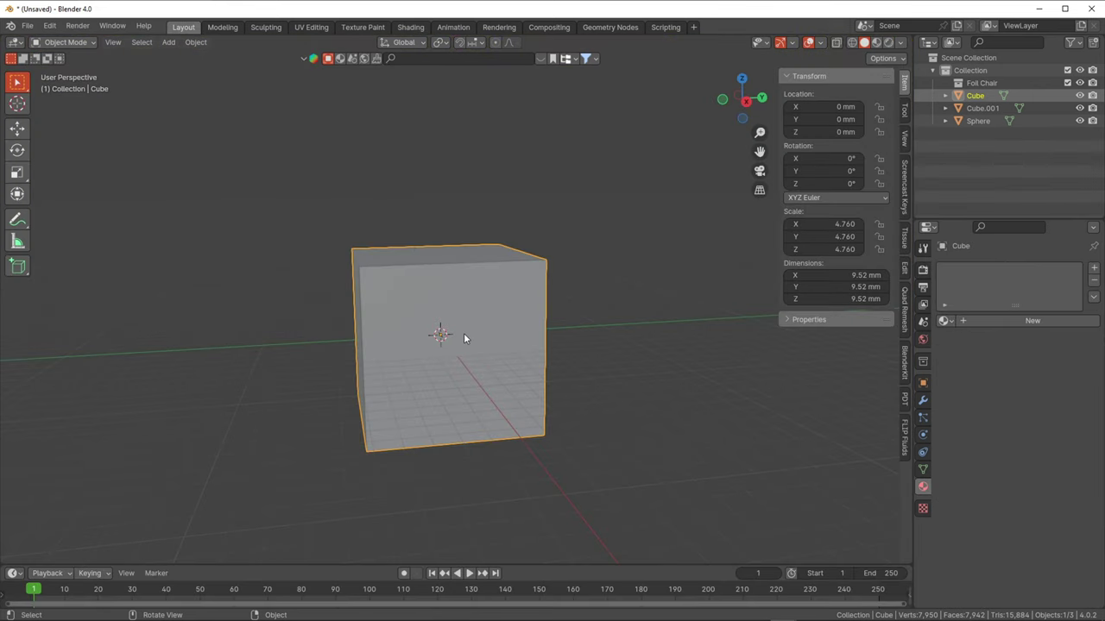
Separate a side face of the Cube into a new object, Cube.002, and return to Object Mode.
key(Tab)
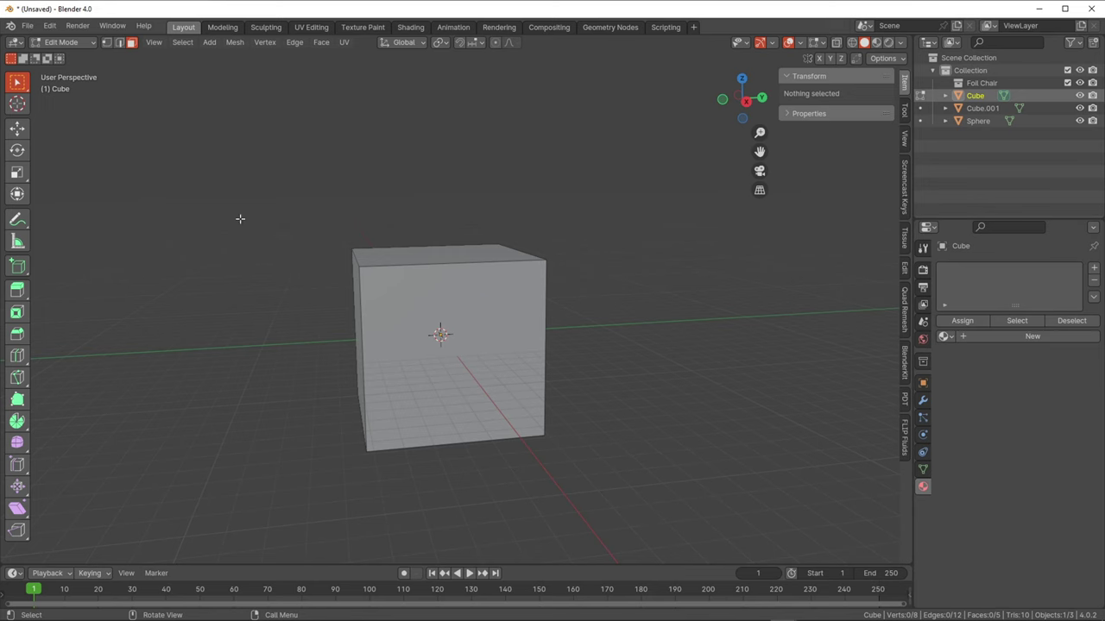
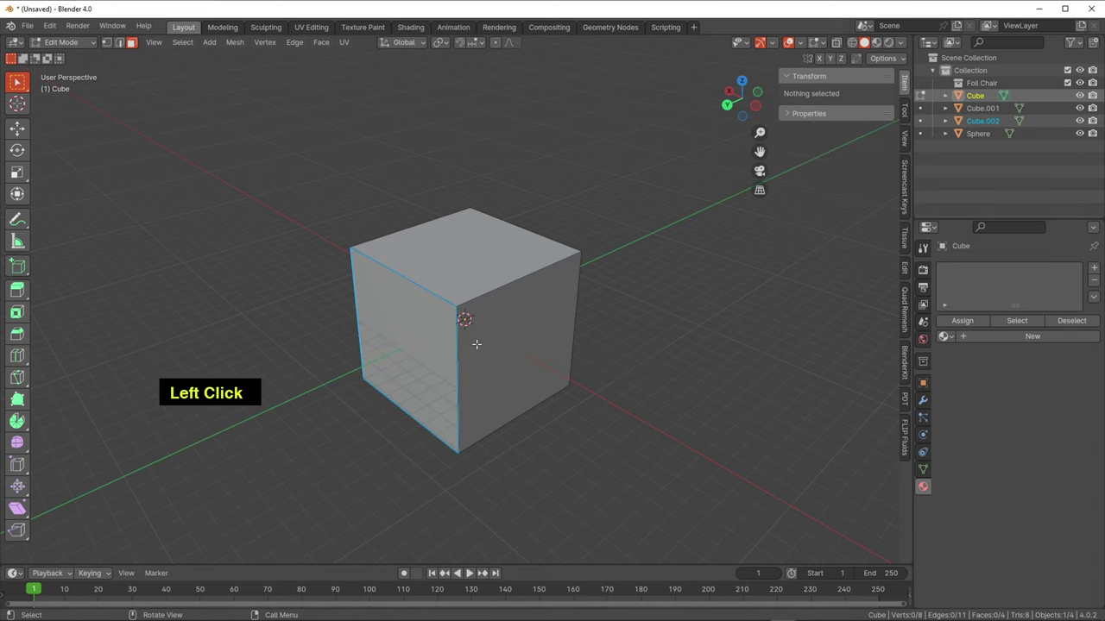
key(Tab)
click(411, 354)
middle_click(605, 353)
key(g)
key(Escape)
middle_click(441, 399)
key(Escape)
Move the Cube up and aside to about X −7.92, Y 1.12, Z 8.66 mm, exposing the sphere.
click(519, 332)
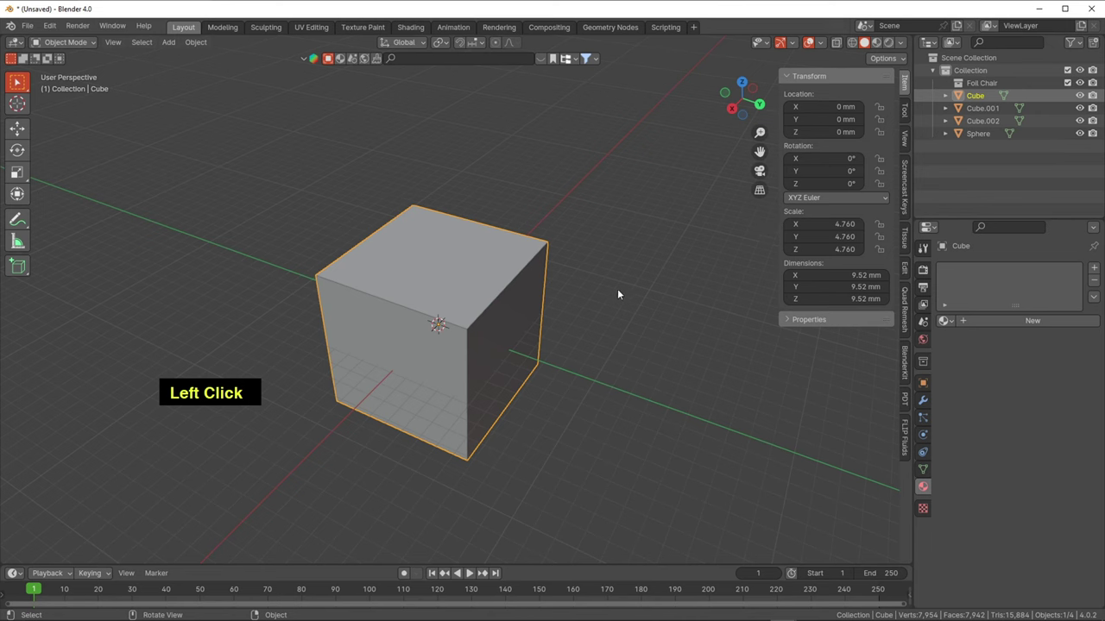
key(g)
click(694, 121)
middle_click(544, 159)
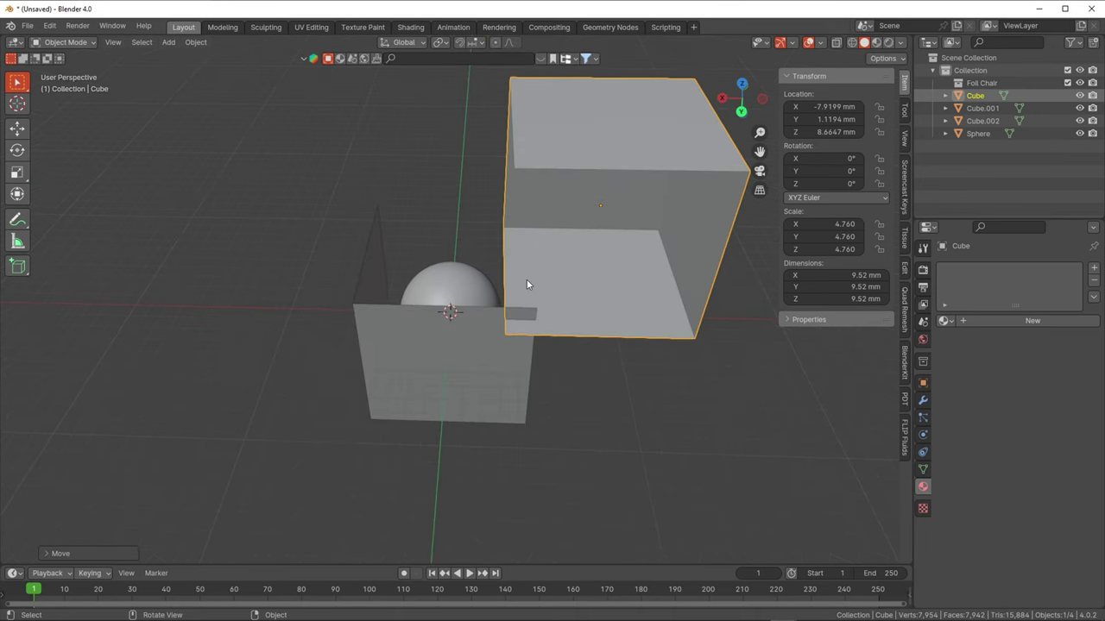